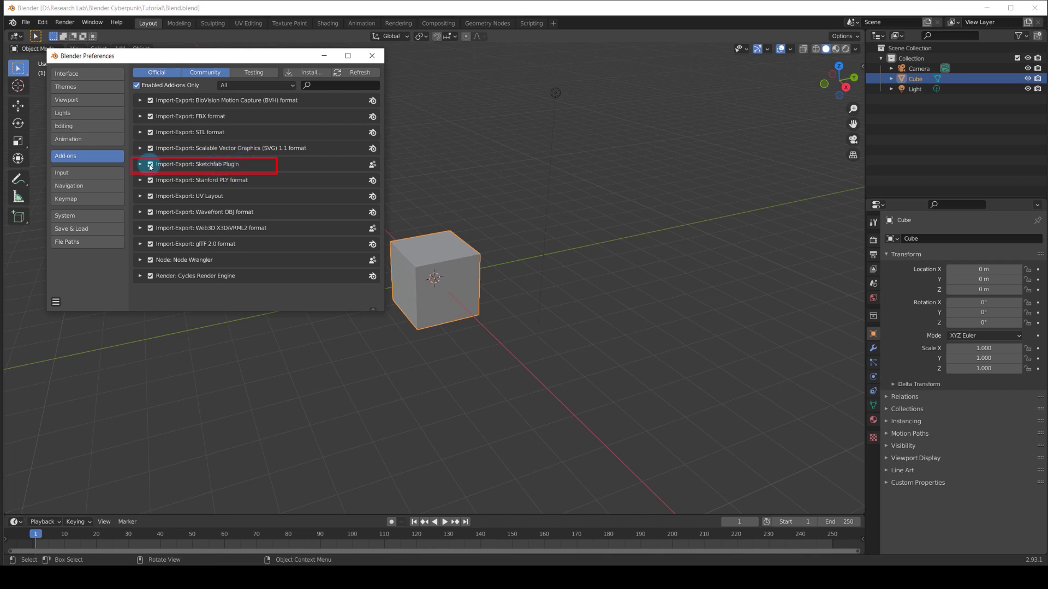
- Leave the add-on preferences, delete the default cube and reveal the sidebar
left_click(490, 321)
key("x")
key("n")
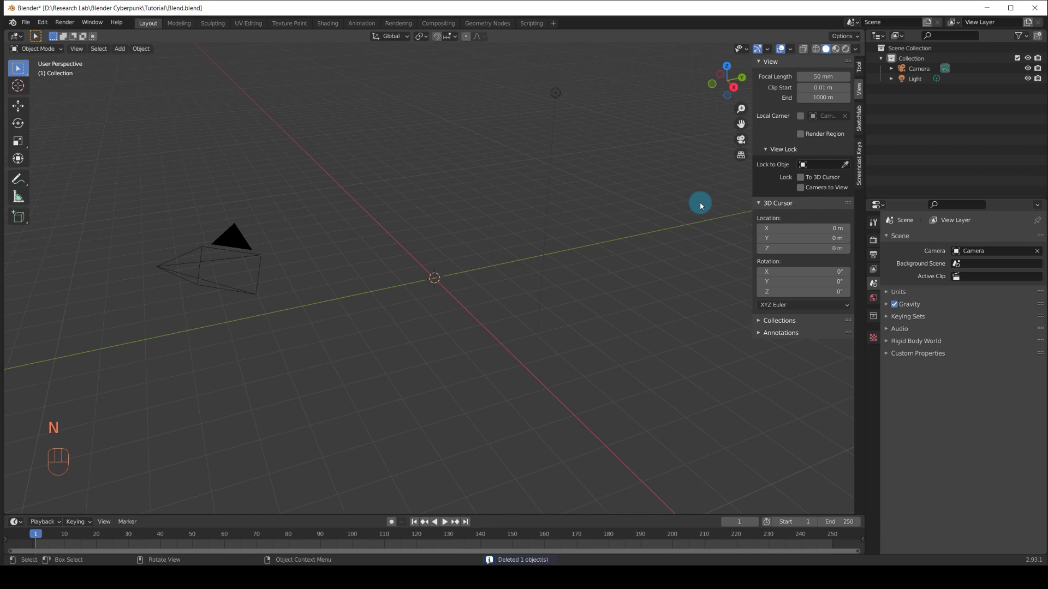
- Search Sketchfab for the Quadra V-Tech car, import it and show it in Material Preview
left_click(863, 120)
left_click_drag(794, 79, 791, 101)
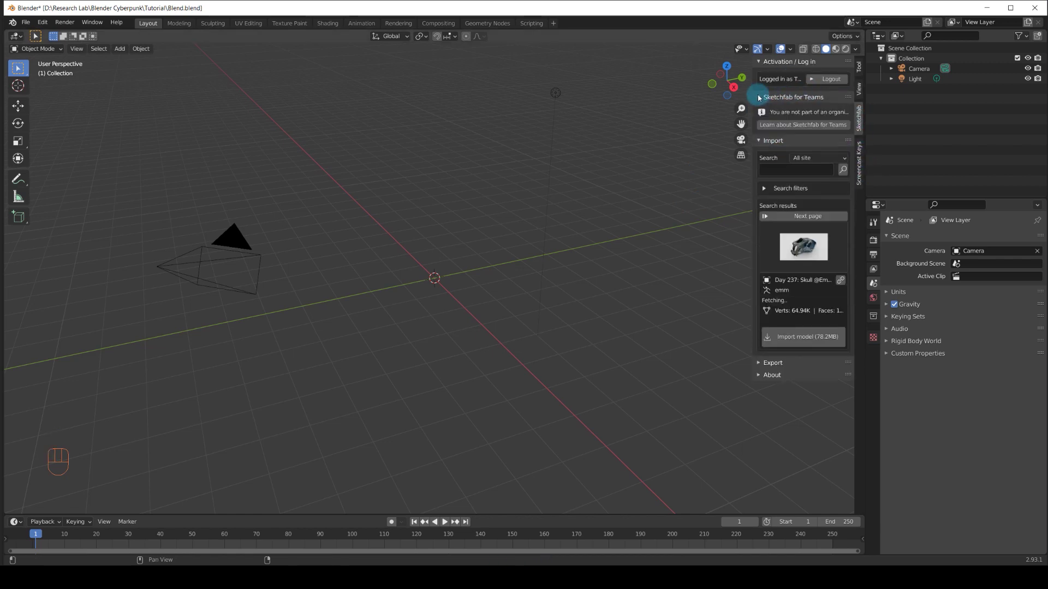
left_click(788, 171)
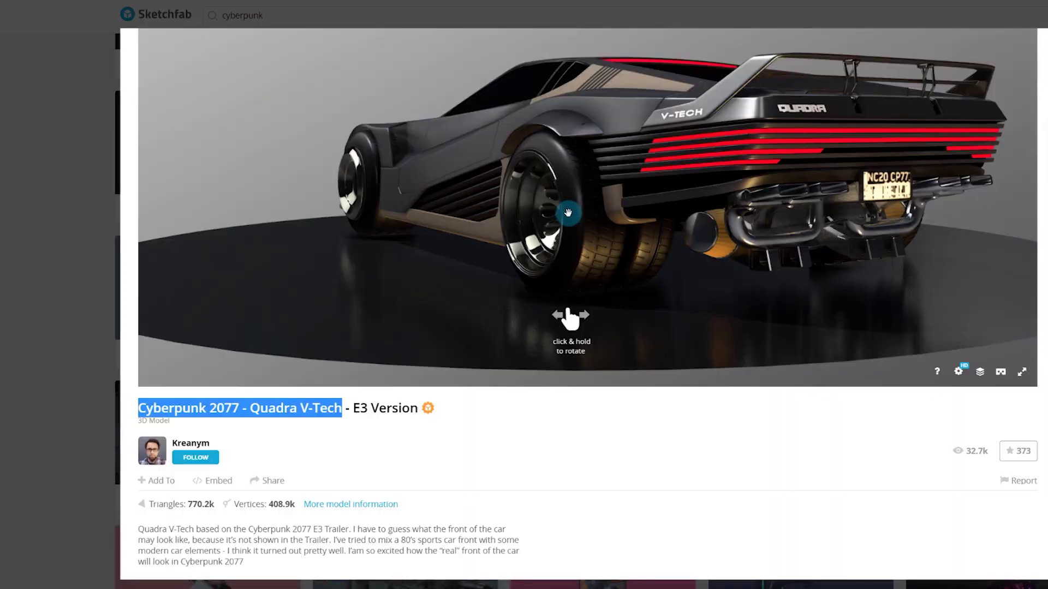
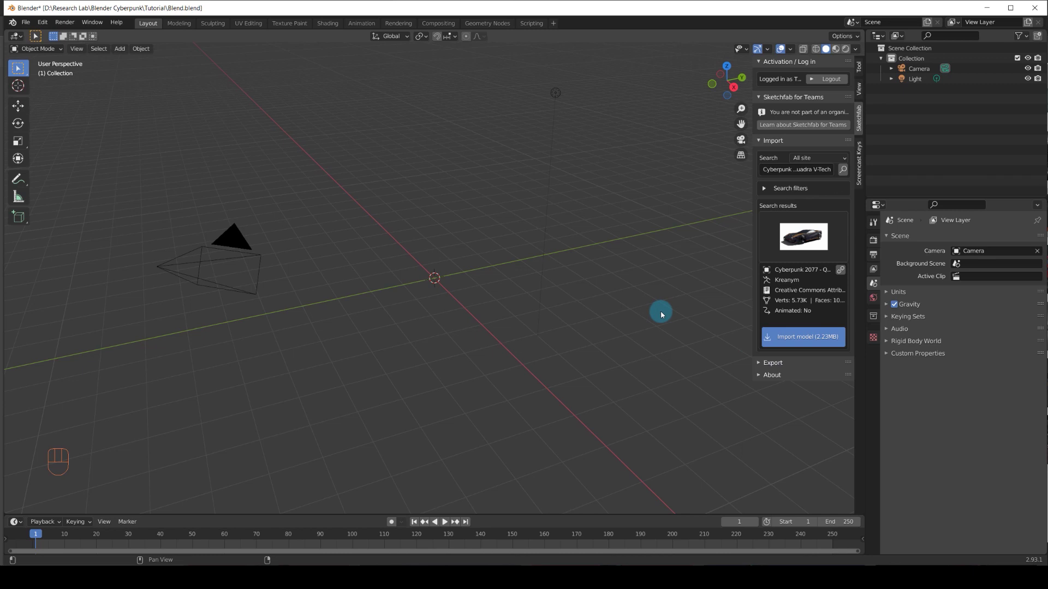
left_click(714, 287)
key("Delete")
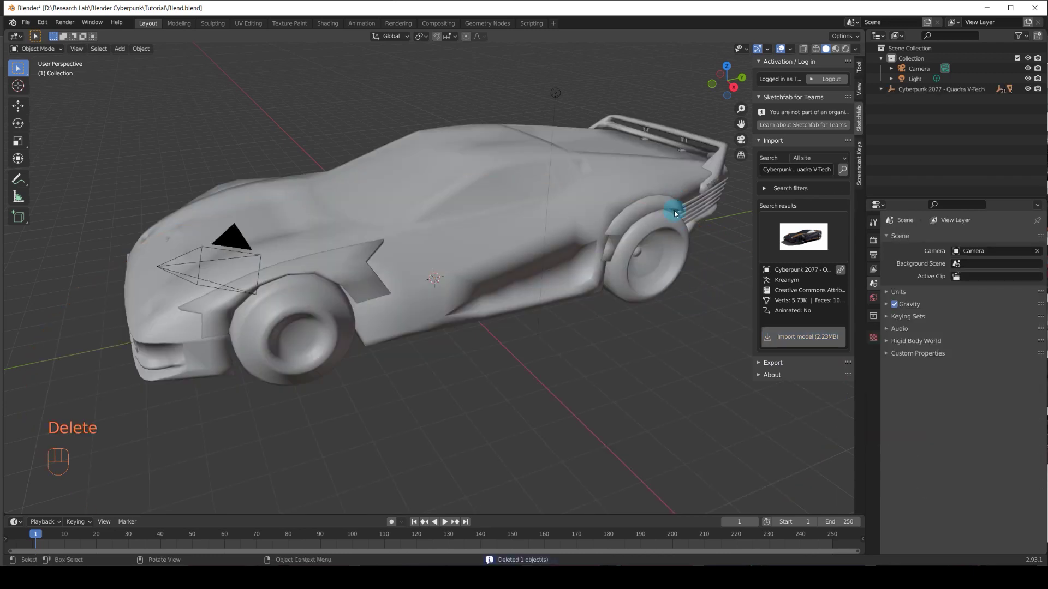
left_click(755, 143)
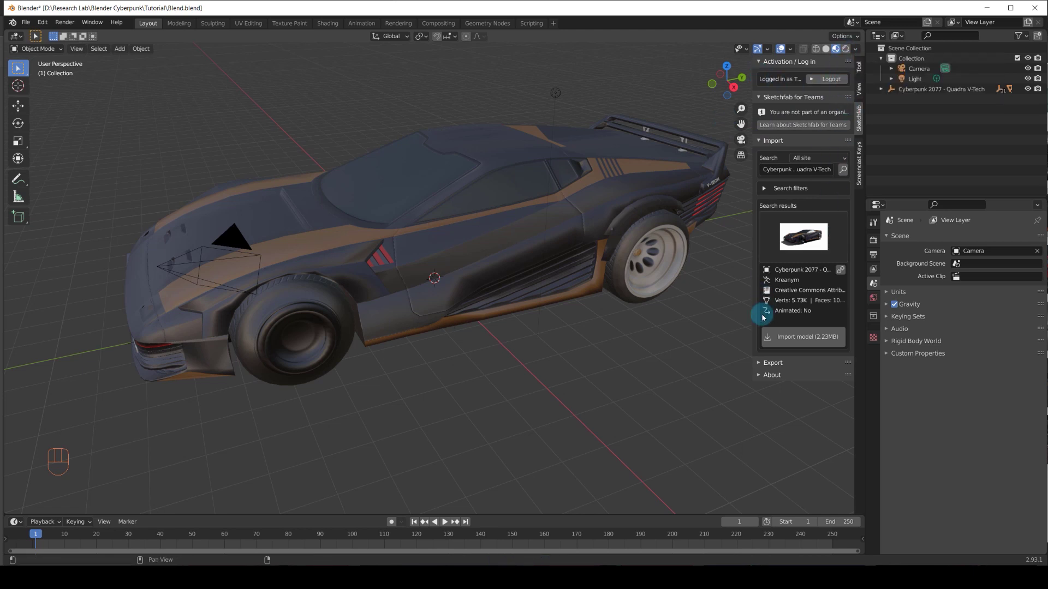
- Enable camera background images and add a slot for Background.jpg
key("n")
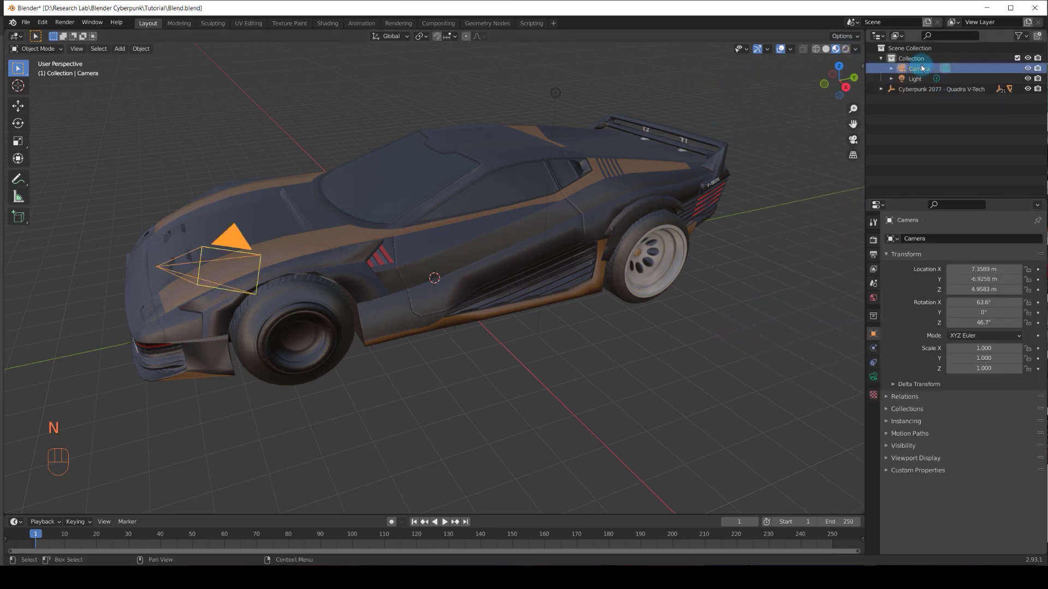
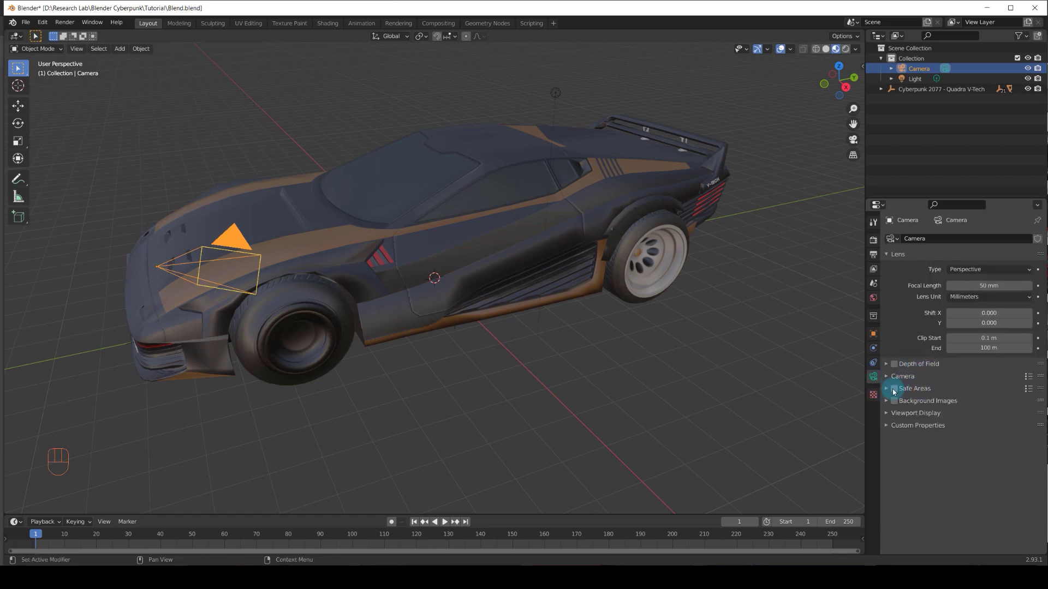
left_click(895, 404)
left_click(890, 405)
left_click(929, 421)
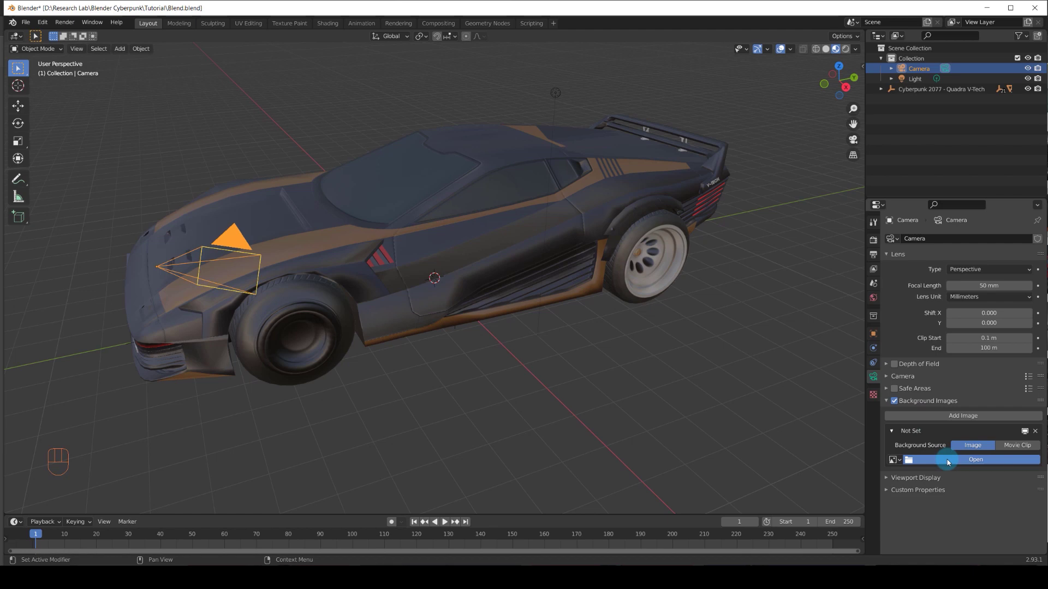
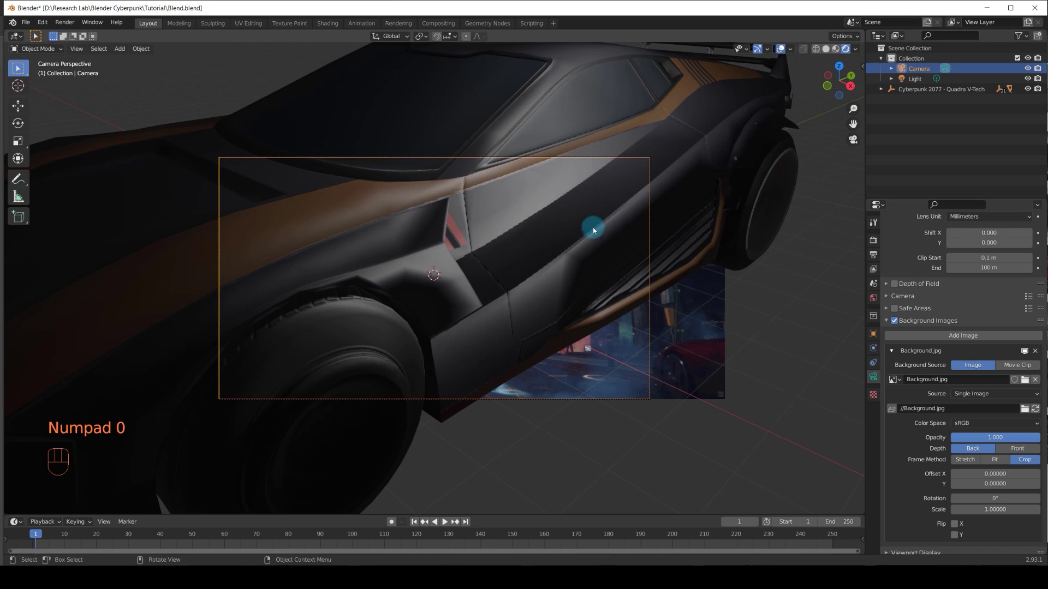
- Fly the camera to frame the car's rear over the city image, then add a ground plane
key("q")
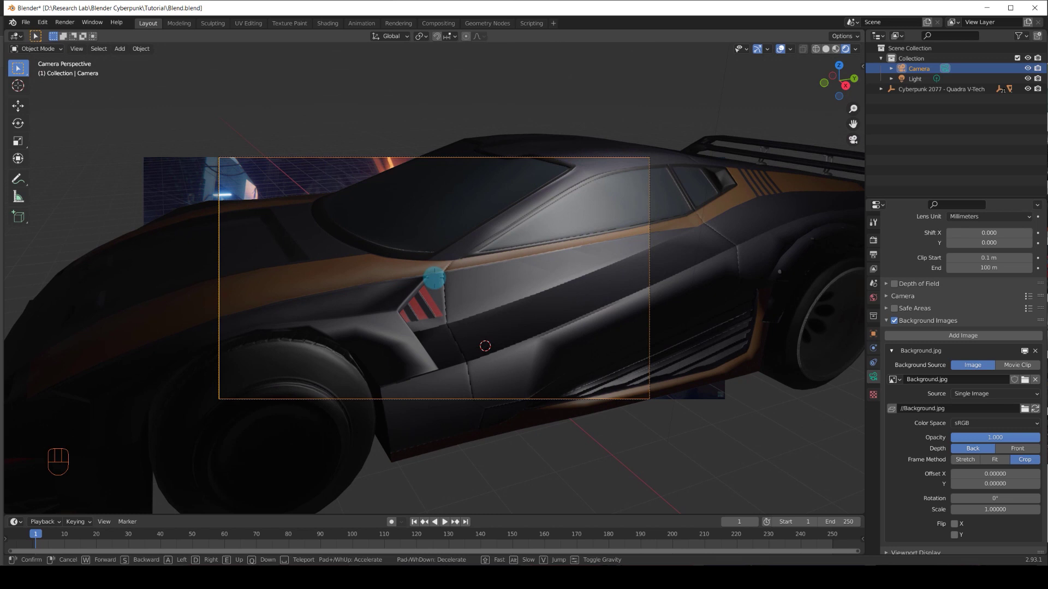
left_click_drag(83, 53, 507, 330)
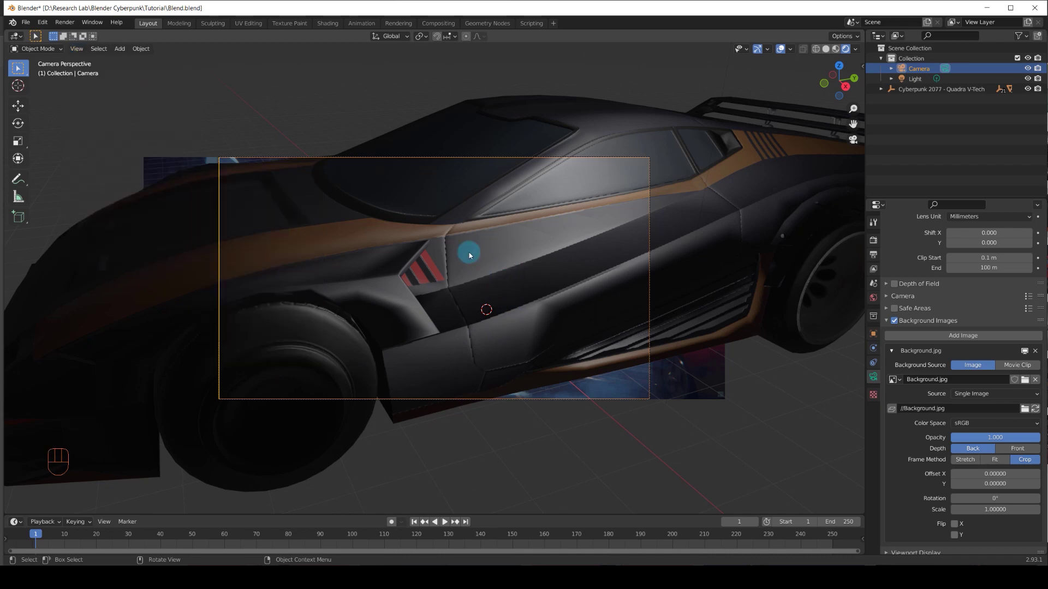
key("q")
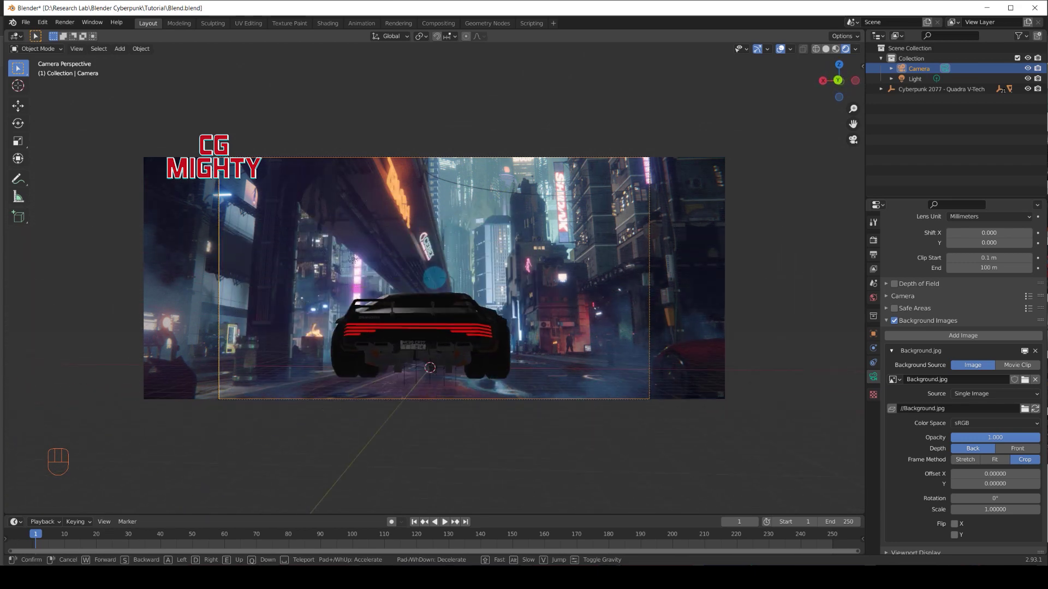
key("Home")
key("shift+s")
key("shift+a")
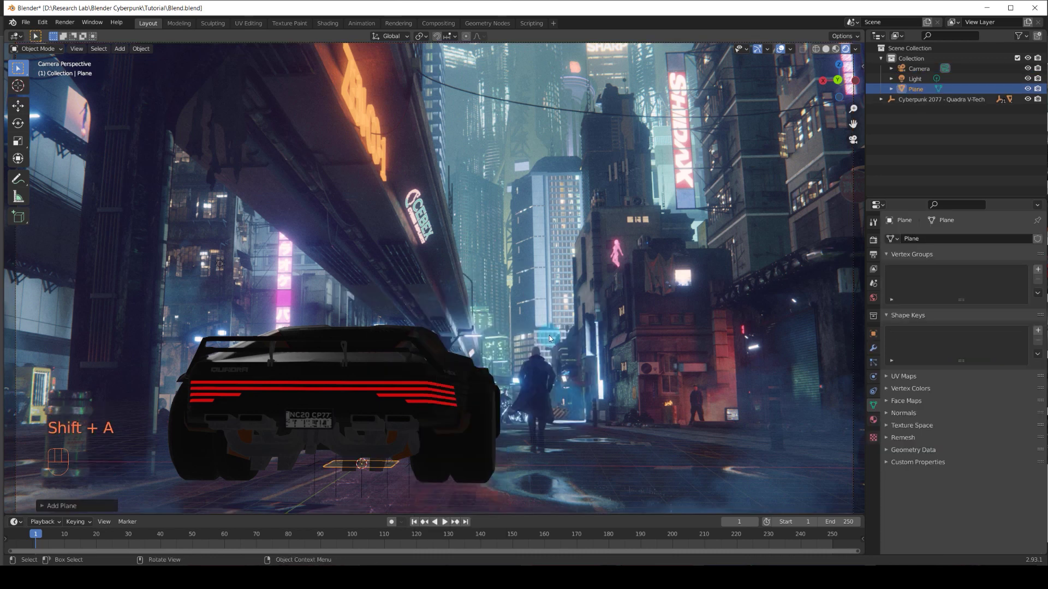
- Scale and position the plane beneath the car's rear and bring up render settings
key("s")
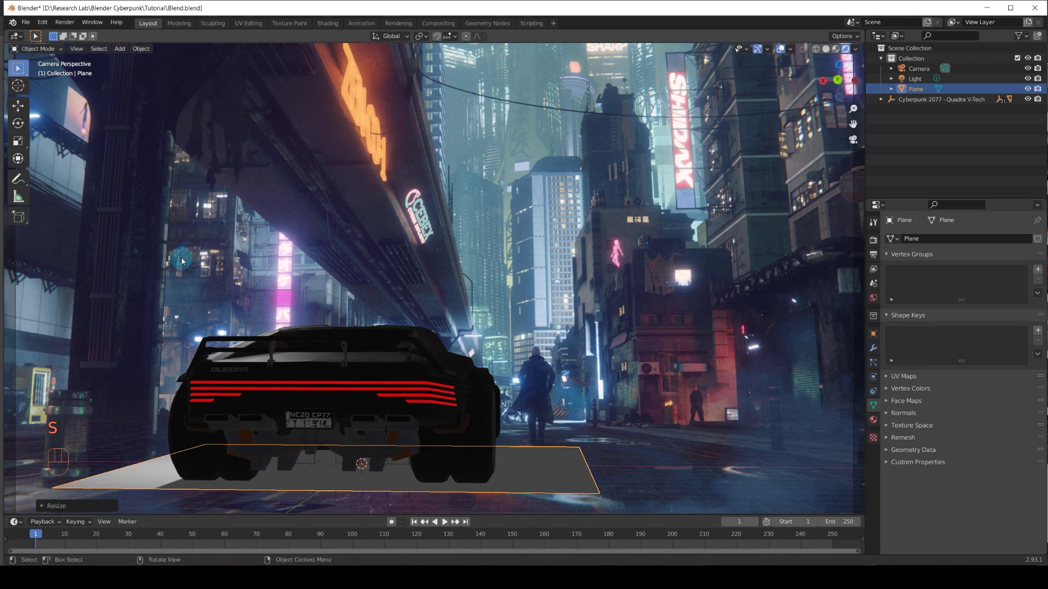
key("q")
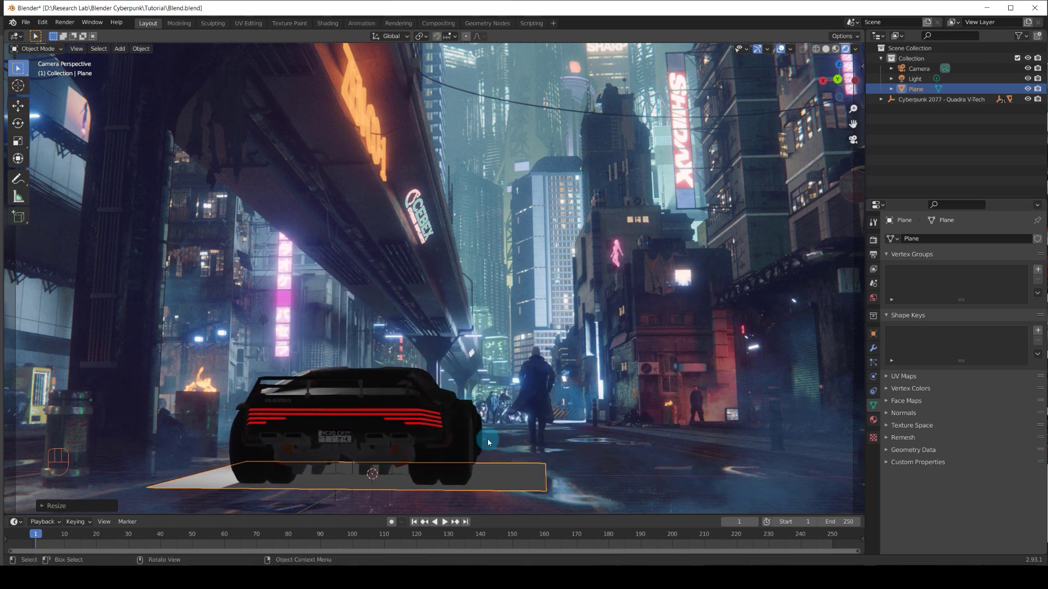
left_click(875, 245)
- Set the render engine to Cycles with GPU Compute as the device
left_click_drag(966, 244, 972, 271)
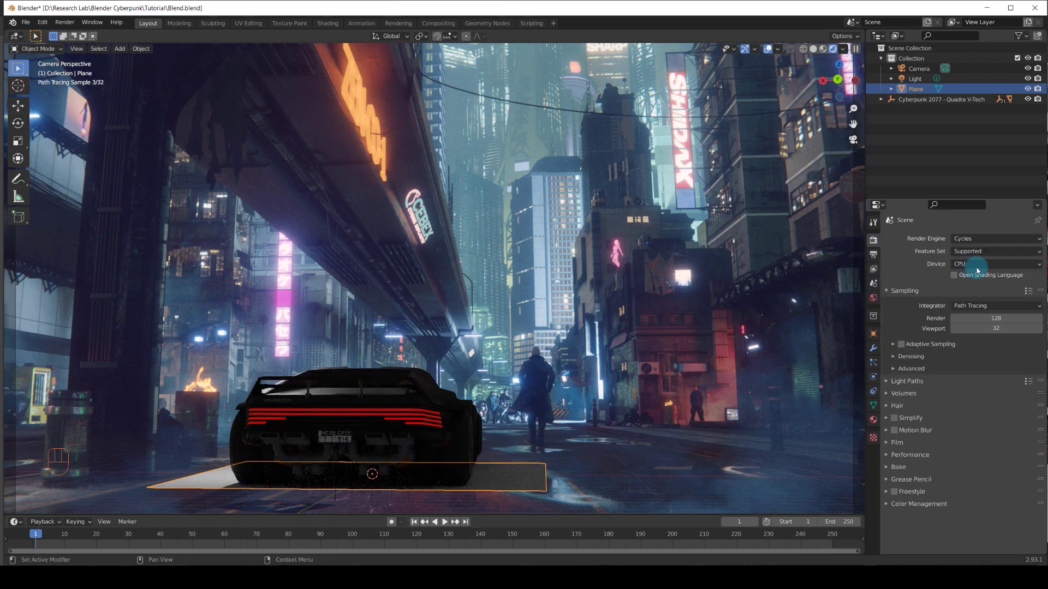
left_click_drag(981, 265, 983, 288)
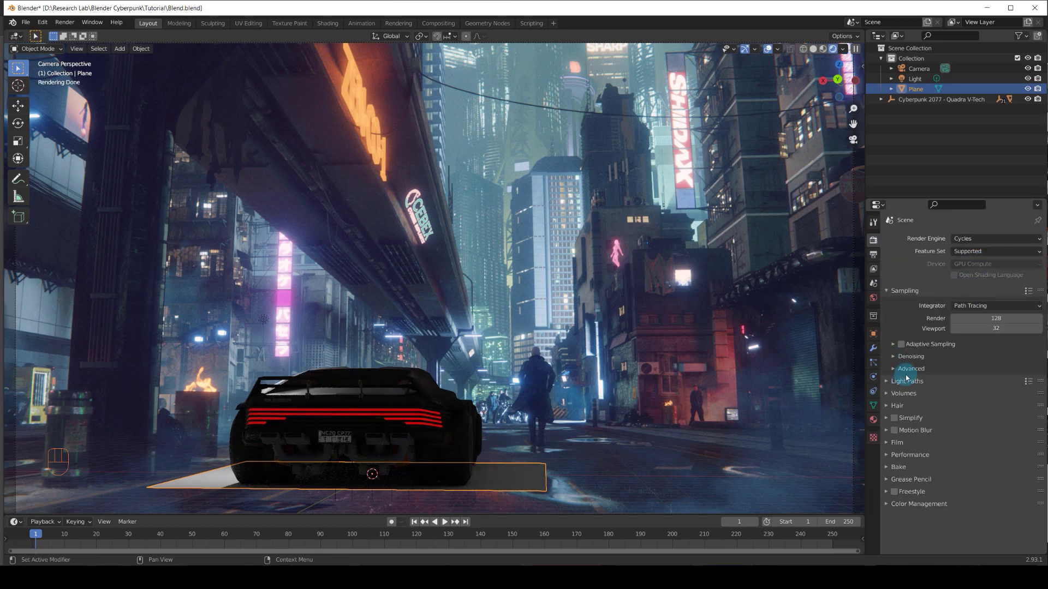
left_click(905, 516)
left_click(889, 389)
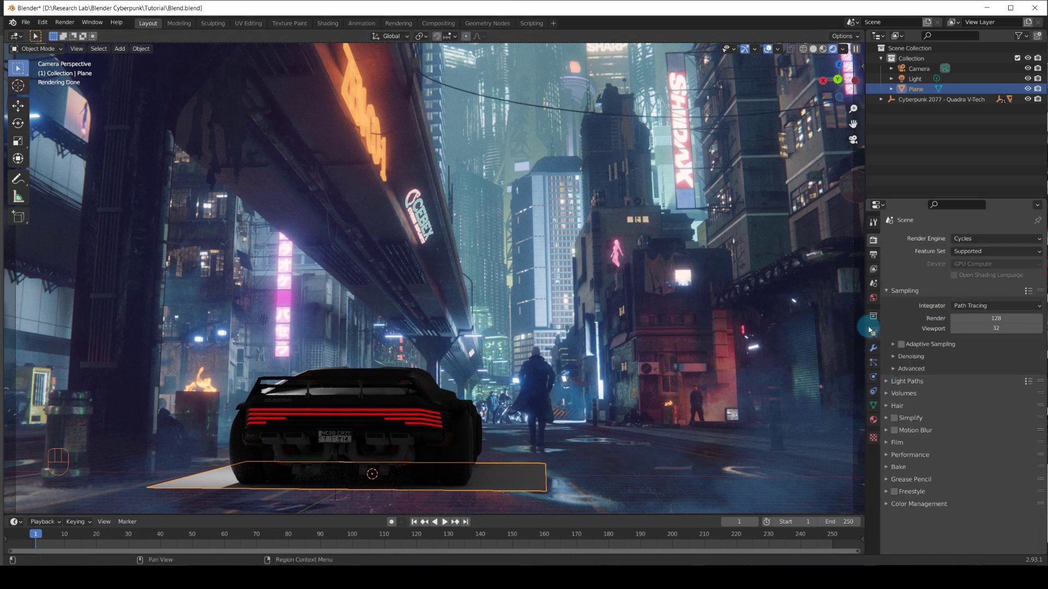
- Make the plane a shadow catcher and scale it to about 17.97 across the street
left_click(886, 474)
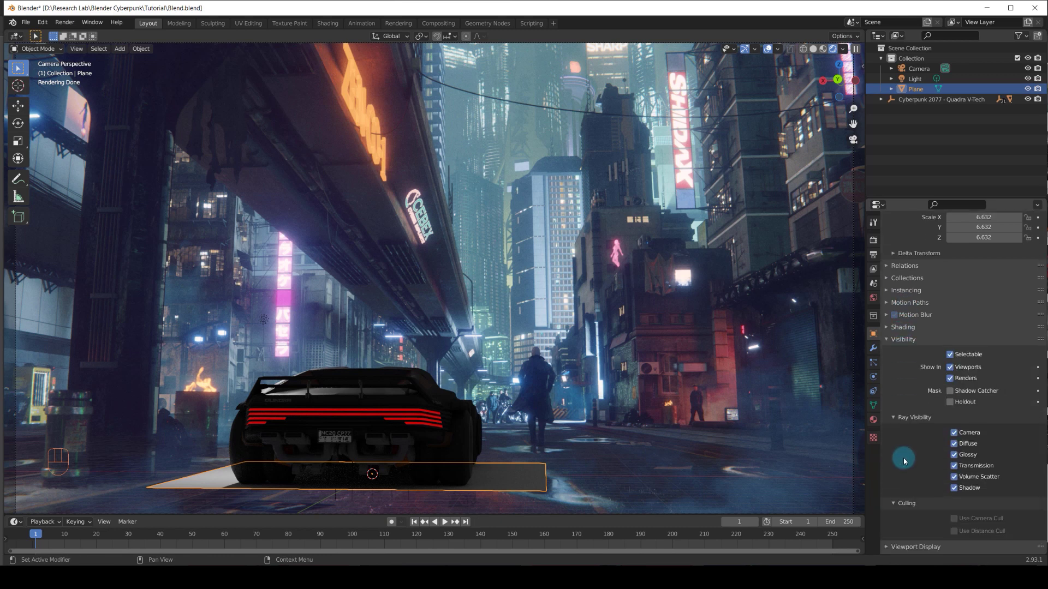
left_click(954, 370)
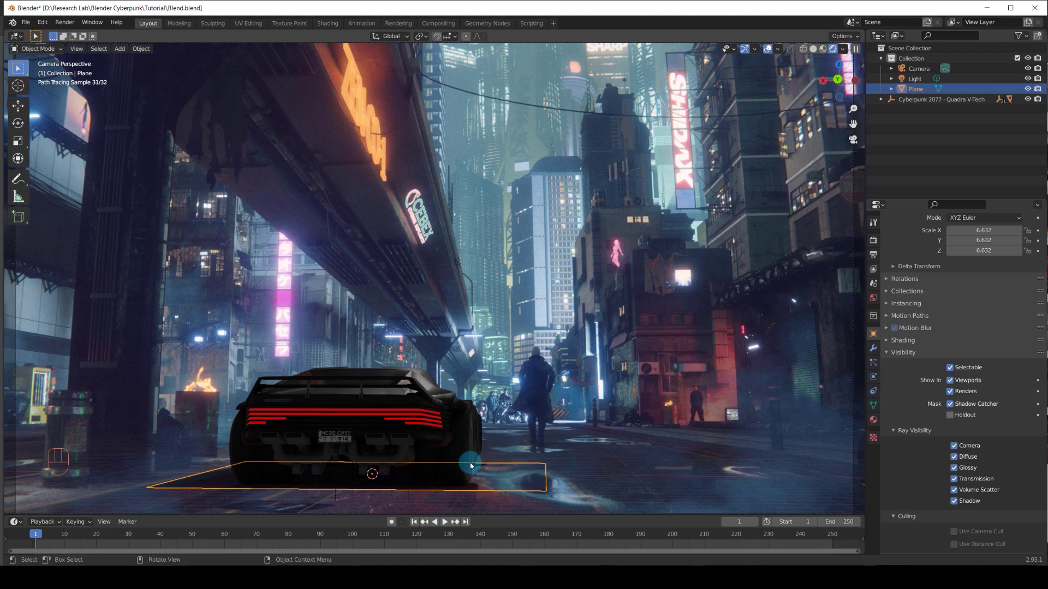
key("s")
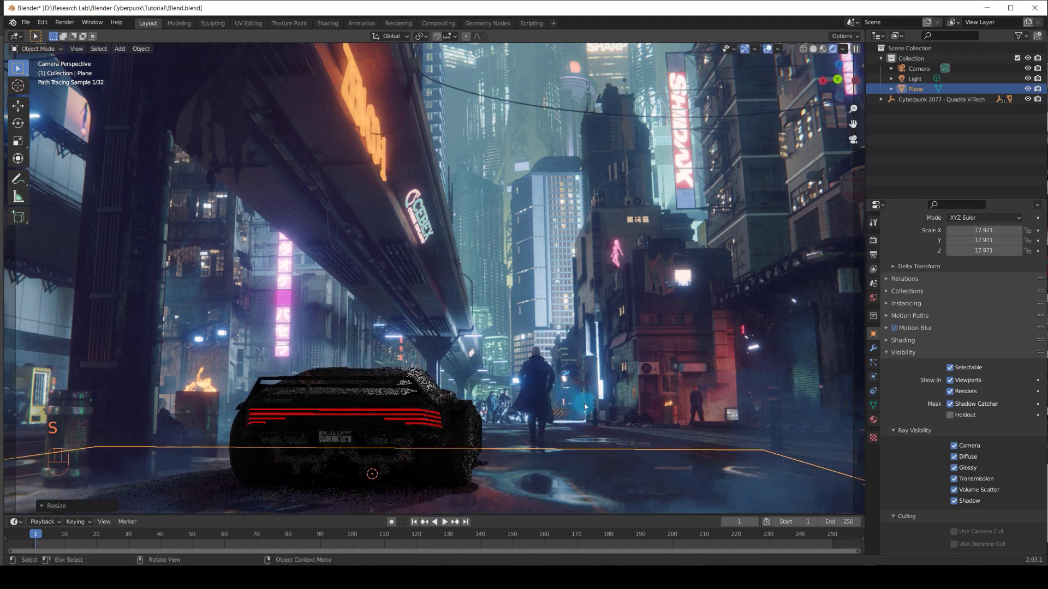